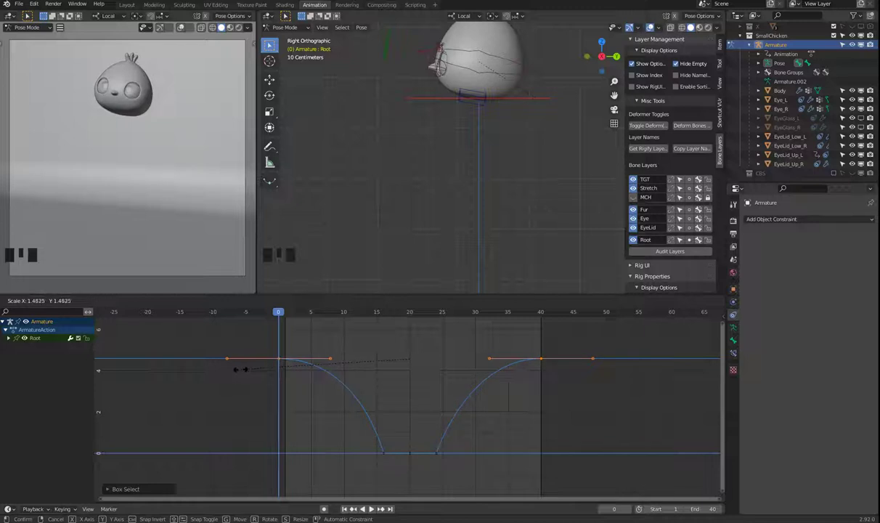
Step: Play back the Root bone bounce to check the eased jump curve
key(space)
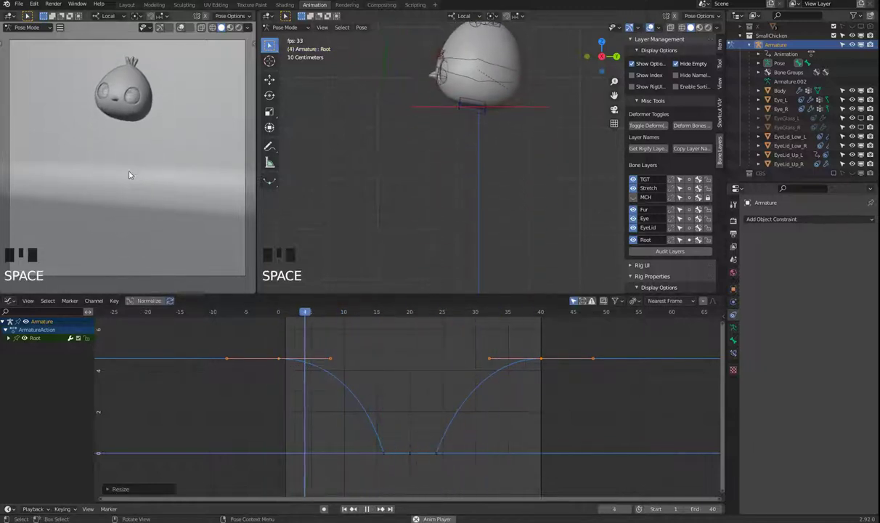
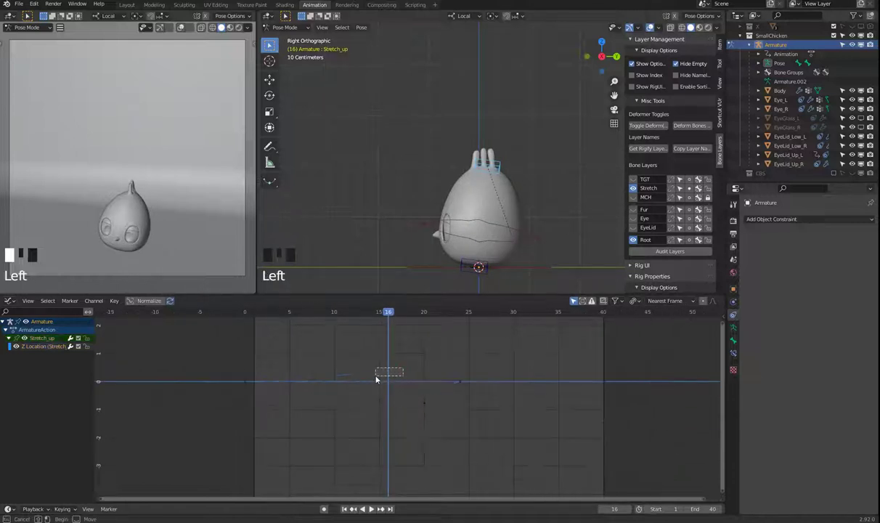
Step: Key the Stretch_up bone's location and view the chicken in front orthographic
key(s)
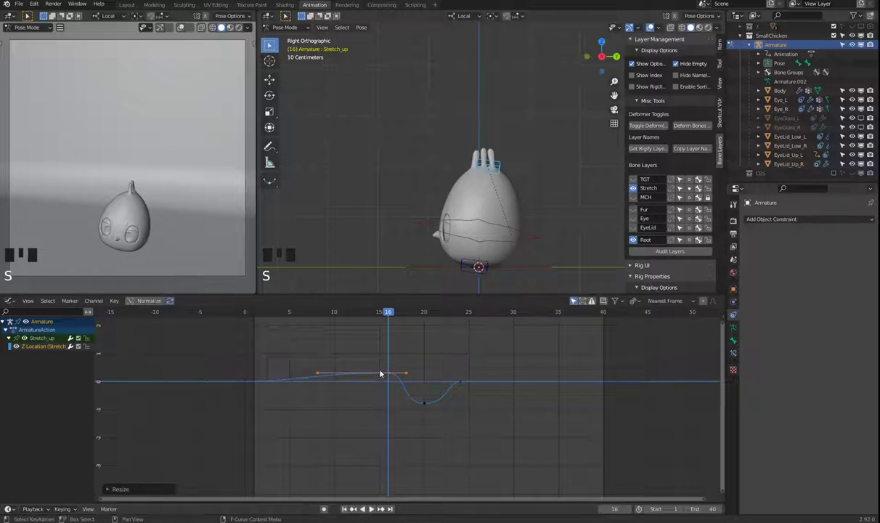
key(KP_1)
scroll(down, 3)
key(shift+KP_1)
key(KP_1)
scroll(up, 3)
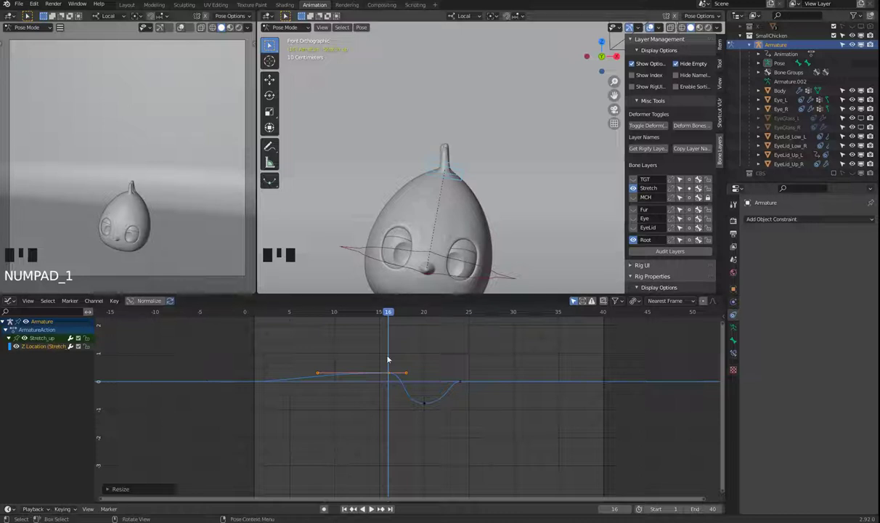
click(330, 502)
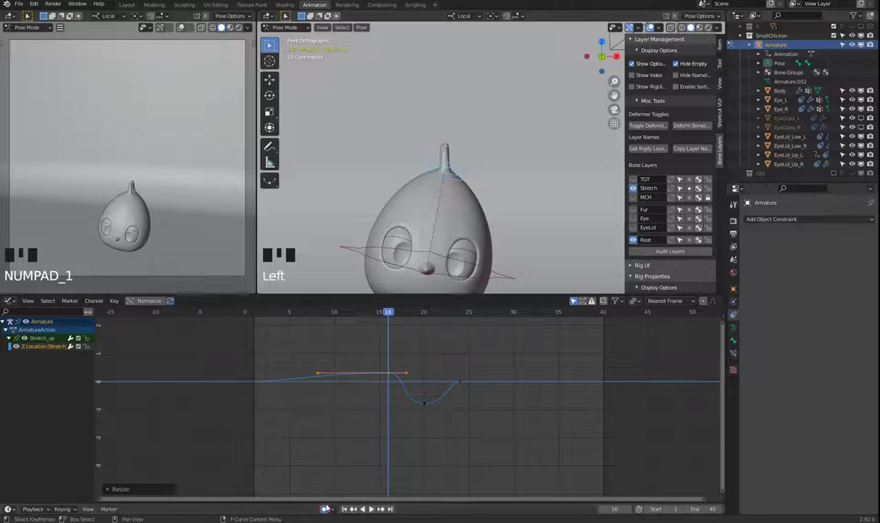
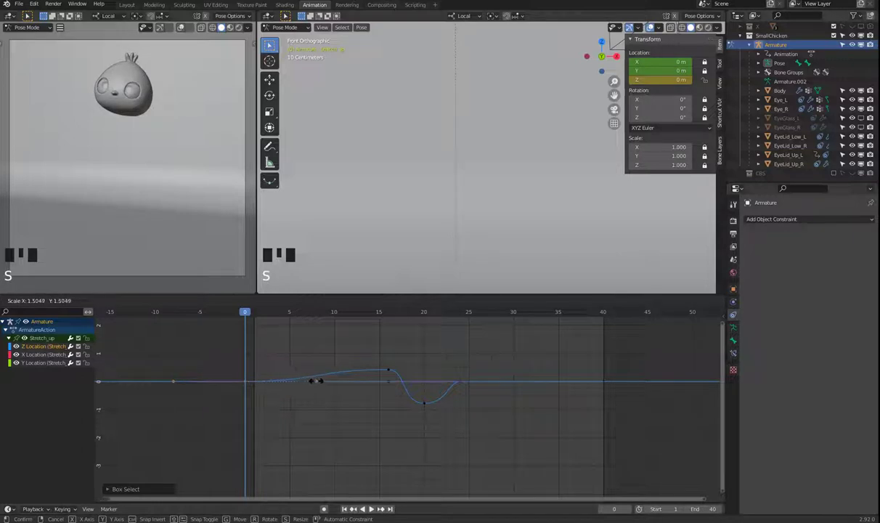
Step: Play the animation to check the Stretch_up rise against the bounce
key(space)
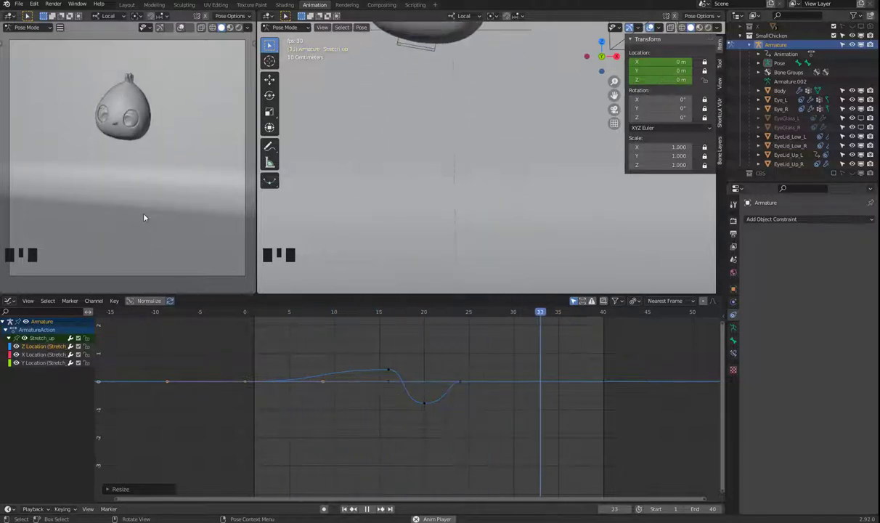
Step: Stop playback, jump to frame 20 and select the Stretch_up bone
key(space)
drag(418, 315, 443, 232)
scroll(down, 3)
scroll(up, 3)
click(465, 224)
Step: Drag Stretch_up down along its local Z to squash the chicken flatter
drag(475, 192, 487, 156)
key(g)
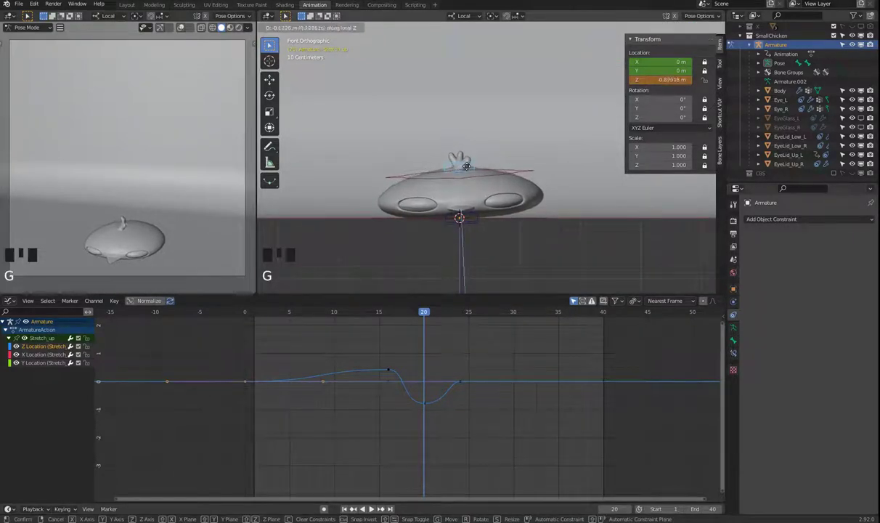
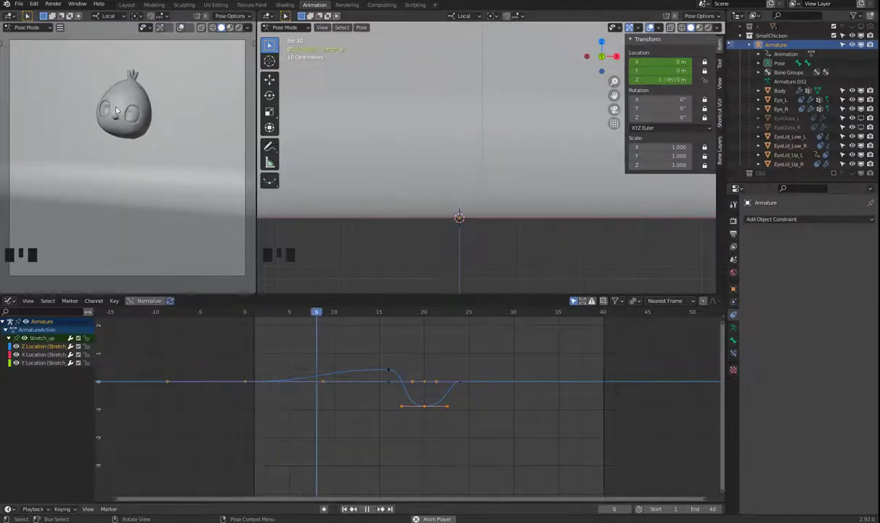
key(space)
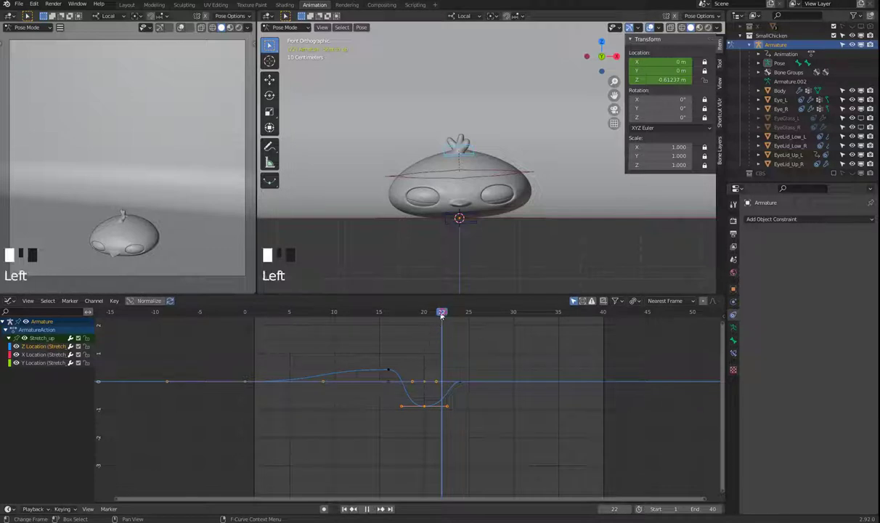